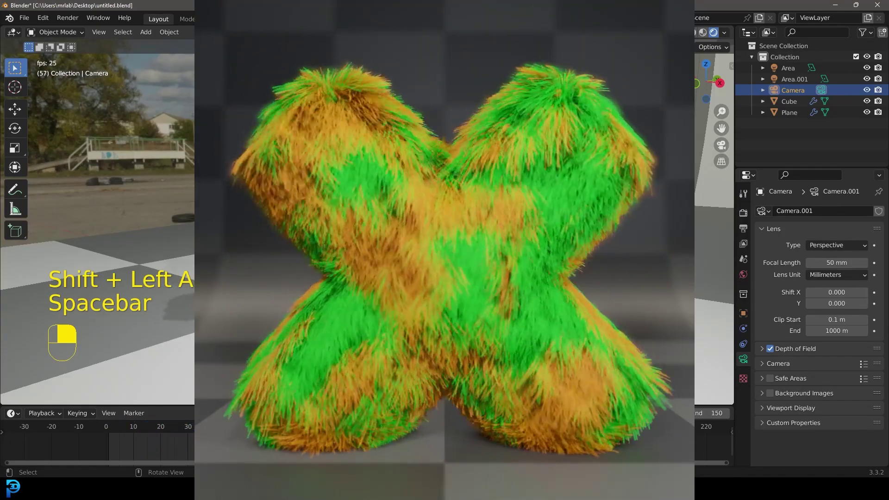
# Play the furry X's cloth animation in the viewport with solid shading
pyautogui.press('space')
pyautogui.press('z')
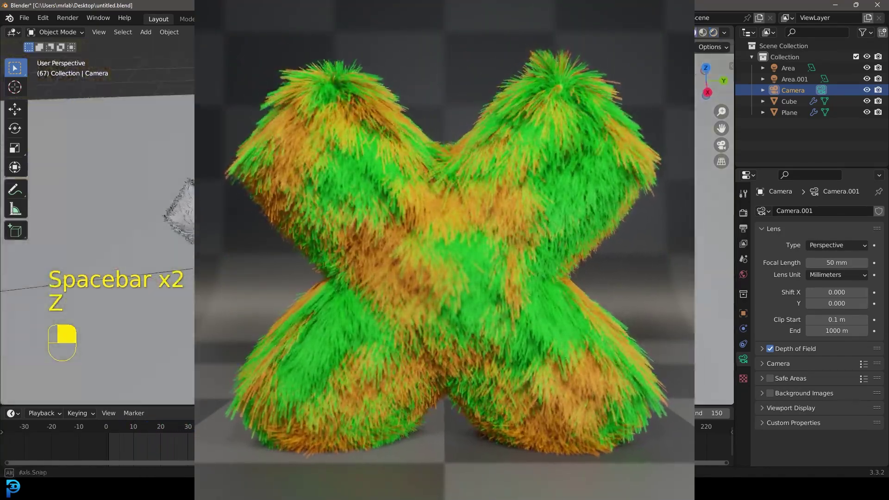
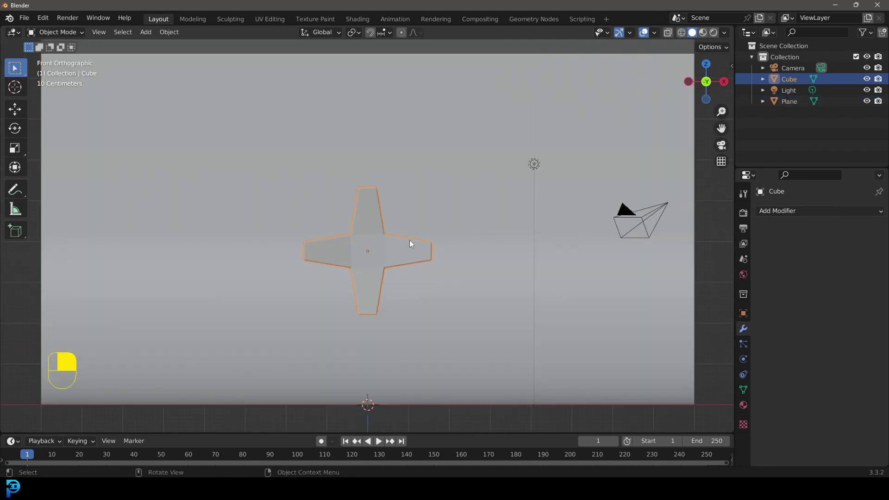
# Rotate the cross 45° into an X and start positioning the camera
pyautogui.press('r')
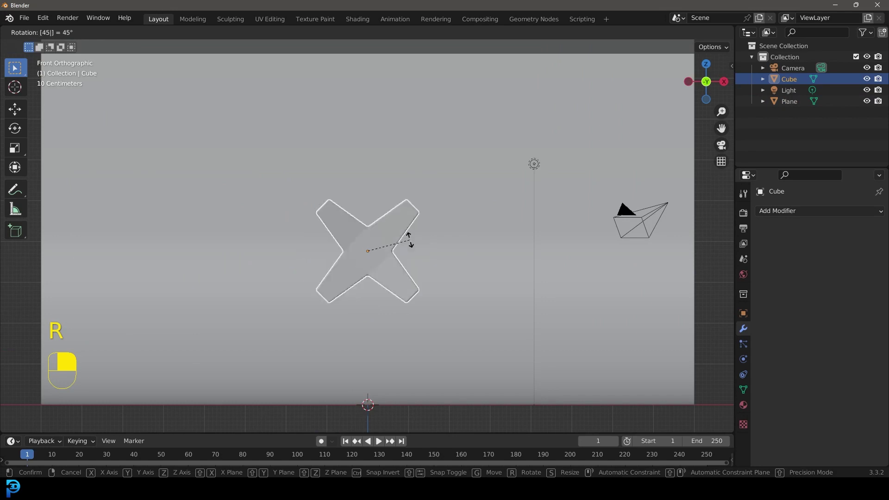
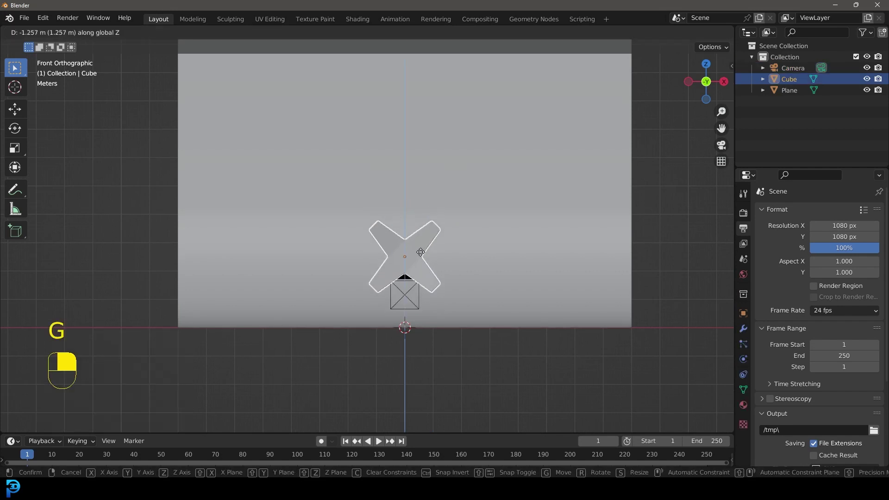
pyautogui.moveTo(473, 267); pyautogui.dragTo(344, 277)
pyautogui.moveTo(343, 276); pyautogui.dragTo(294, 298)
# Move the camera to frame the X in camera view and save the file
pyautogui.press('g')
pyautogui.press('KP_0')
pyautogui.moveTo(294, 297); pyautogui.dragTo(743, 361)
pyautogui.press('ctrl+s')
# Select the X object and bring up its physics properties for cloth
pyautogui.click(405, 160)
pyautogui.middleClick(405, 160)
pyautogui.middleClick(743, 361)
pyautogui.moveTo(742, 361); pyautogui.dragTo(822, 236)
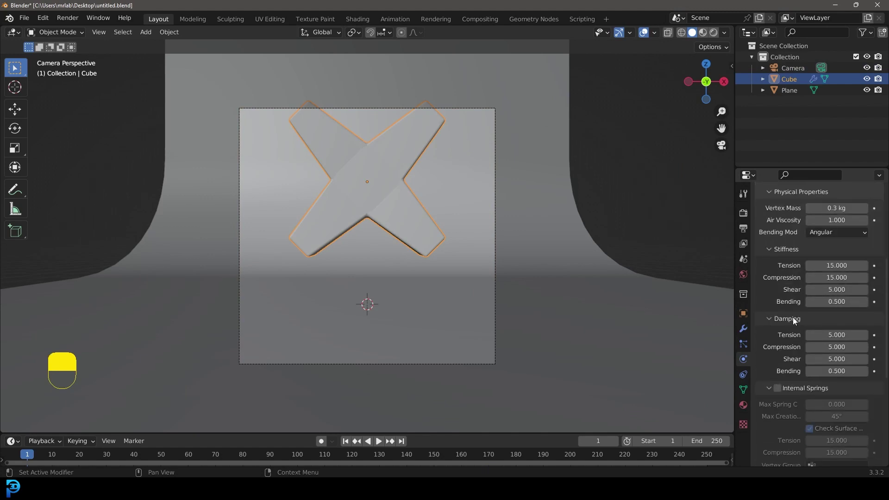
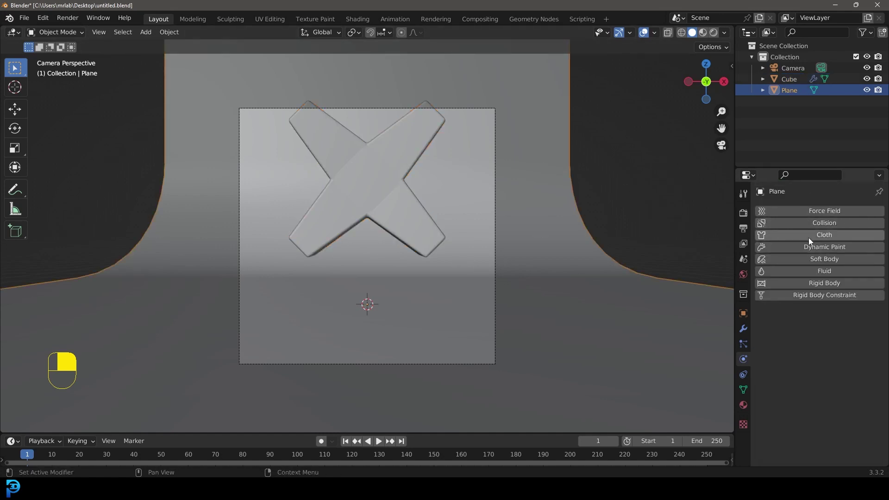
pyautogui.moveTo(810, 225); pyautogui.dragTo(394, 192)
pyautogui.moveTo(428, 275); pyautogui.dragTo(394, 192)
pyautogui.moveTo(428, 274); pyautogui.dragTo(744, 344)
pyautogui.press('space')
pyautogui.press('space')
pyautogui.press('shift+Left')
pyautogui.press('space')
pyautogui.press('space')
pyautogui.press('space')
pyautogui.press('space')
pyautogui.press('shift+Left')
pyautogui.press('KP_1')
pyautogui.middleClick(744, 344)
# Add a hair particle system to the X with 0.12 m hairs and interpolated children
pyautogui.moveTo(757, 327); pyautogui.dragTo(881, 208)
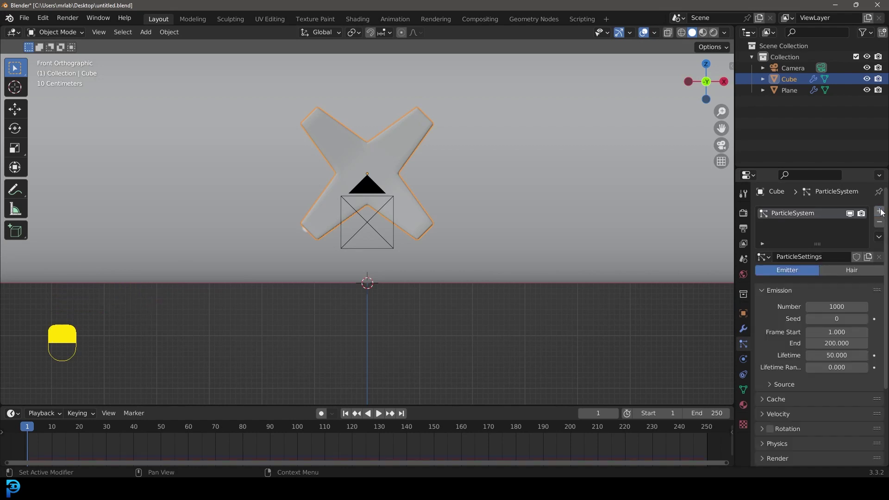
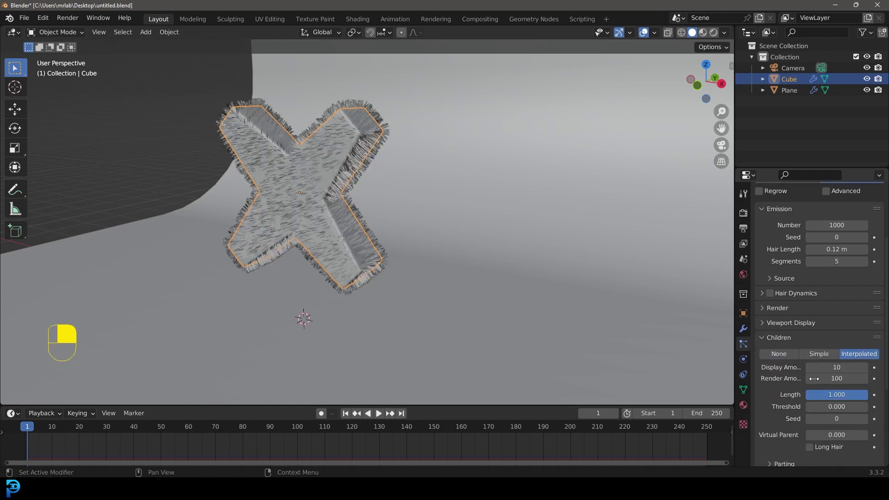
# Enable hair dynamics on the particles, return to camera view and save
pyautogui.moveTo(776, 418); pyautogui.dragTo(816, 373)
pyautogui.moveTo(816, 373); pyautogui.dragTo(773, 376)
pyautogui.moveTo(774, 376); pyautogui.dragTo(774, 335)
pyautogui.press('KP_0')
pyautogui.press('ctrl+s')
pyautogui.press('ctrl+s')
# Play the simulation to watch the hairy X inflate and sag, then stop playback
pyautogui.moveTo(774, 335); pyautogui.dragTo(136, 427)
pyautogui.press('space')
pyautogui.press('space')
pyautogui.moveTo(136, 428); pyautogui.dragTo(136, 373)
pyautogui.press('space')
pyautogui.moveTo(357, 236); pyautogui.dragTo(393, 244)
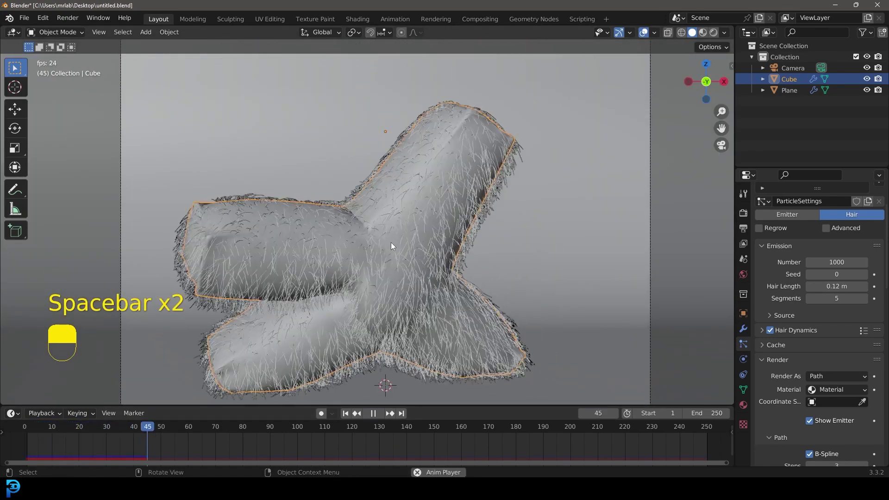
pyautogui.press('space')
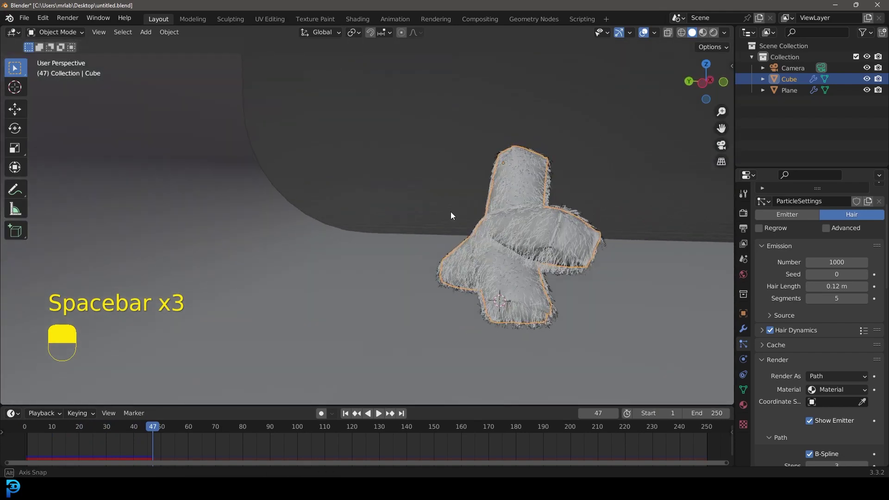
pyautogui.moveTo(382, 225); pyautogui.dragTo(363, 226)
# Return to frame 1 and show the Cube's Collision and Cloth physics settings
pyautogui.press('KP_0')
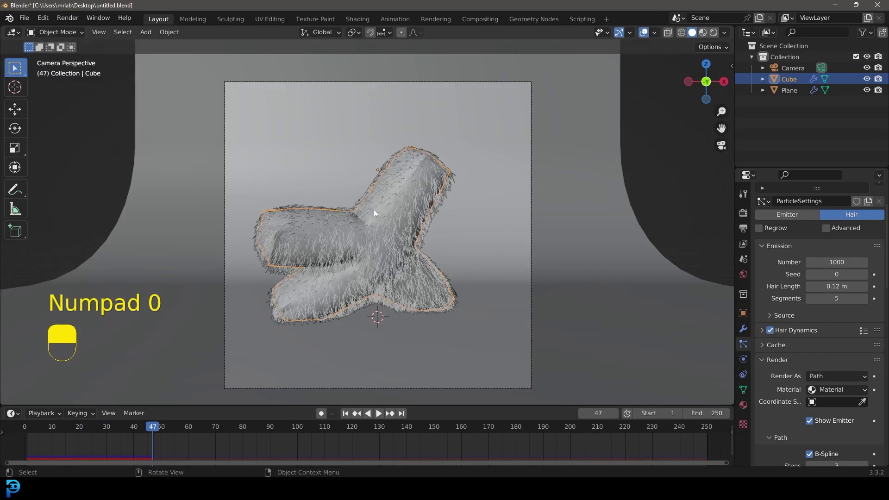
pyautogui.moveTo(417, 194); pyautogui.dragTo(745, 360)
pyautogui.moveTo(745, 360); pyautogui.dragTo(808, 223)
pyautogui.moveTo(808, 223); pyautogui.dragTo(382, 182)
pyautogui.press('shift+Left')
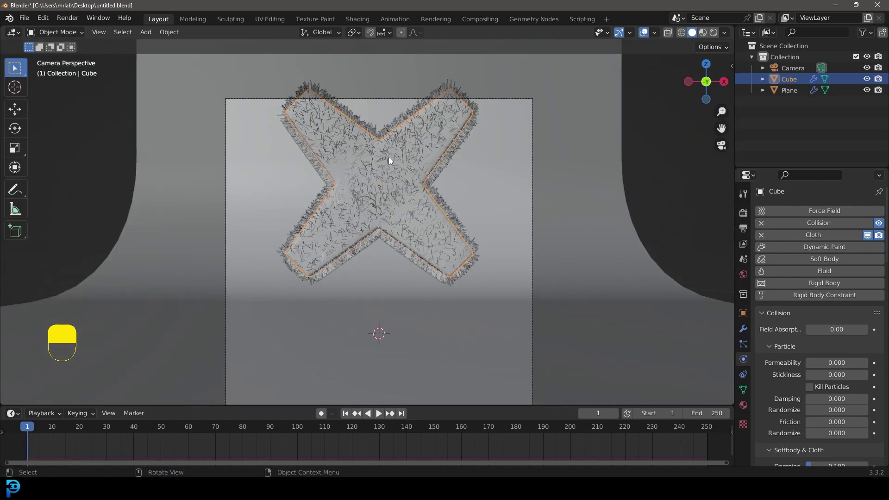
# Bake the Cube's cloth simulation for frames 1–150 and save the file
pyautogui.press('ctrl+s')
pyautogui.press('ctrl+s')
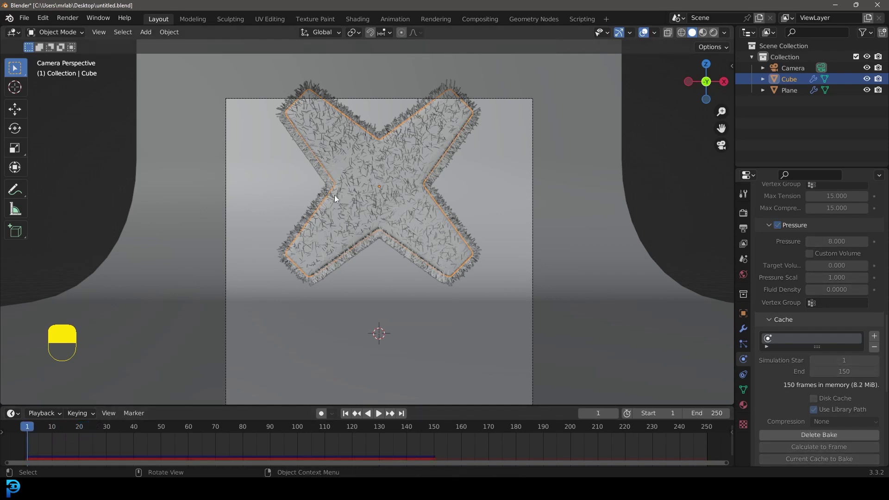
# Bake the hair dynamics cache for 150 frames
pyautogui.moveTo(743, 345); pyautogui.dragTo(770, 319)
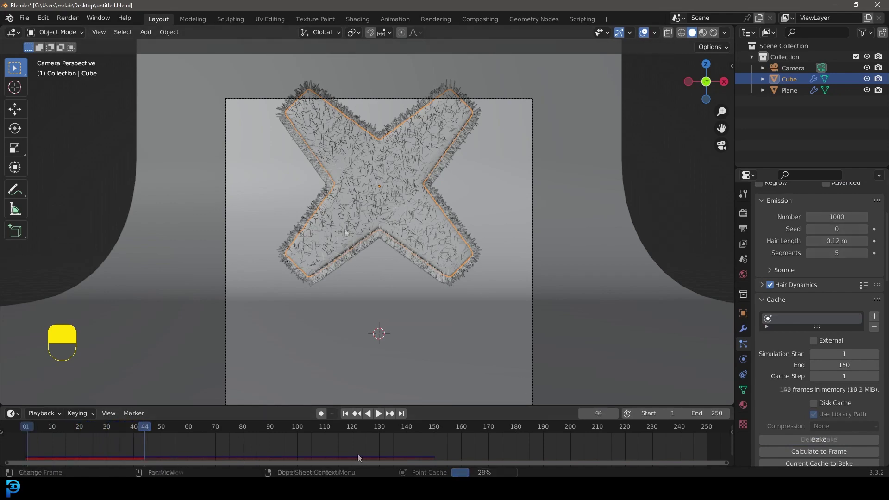
# Set the scene end frame to 150 while previewing the simulation
pyautogui.press('space')
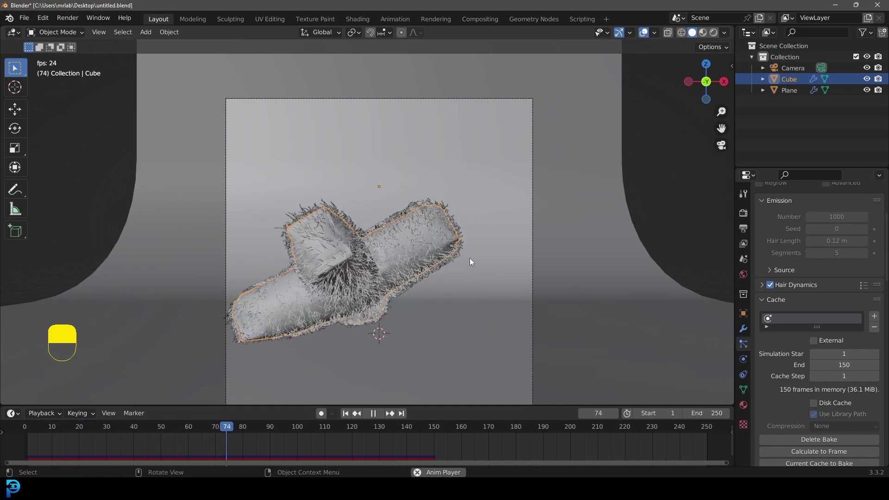
pyautogui.moveTo(660, 374); pyautogui.dragTo(693, 413)
pyautogui.press('space')
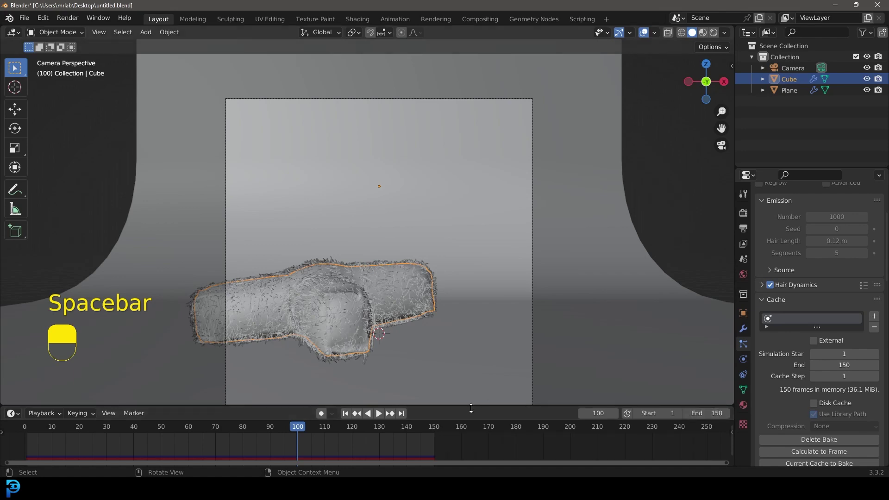
pyautogui.press('space')
pyautogui.click(492, 445)
pyautogui.middleClick(492, 445)
pyautogui.rightClick(492, 445)
# Stop playback, save the blend file and switch to the Render Properties
pyautogui.press('space')
pyautogui.press('ctrl+s')
pyautogui.press('ctrl+s')
pyautogui.middleClick(425, 230)
pyautogui.moveTo(419, 234); pyautogui.dragTo(741, 214)
pyautogui.moveTo(741, 214); pyautogui.dragTo(798, 226)
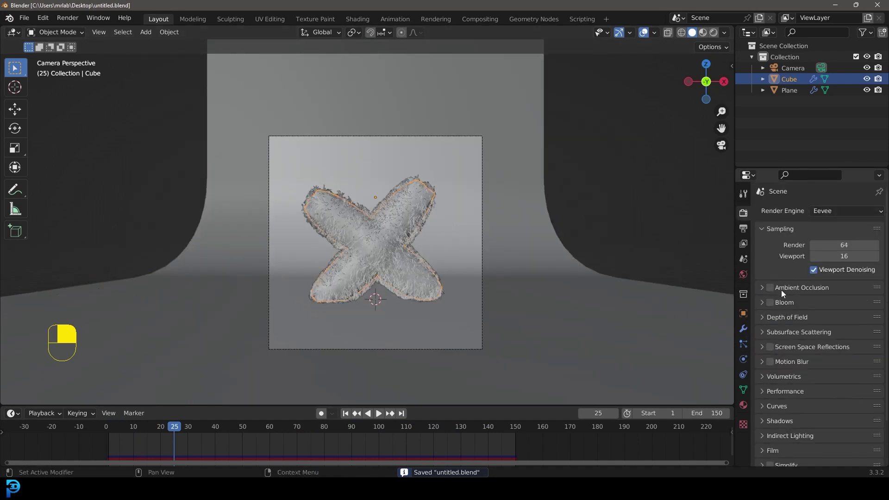
# Enable Ambient Occlusion and Screen Space Reflections in Eevee
pyautogui.middleClick(772, 288)
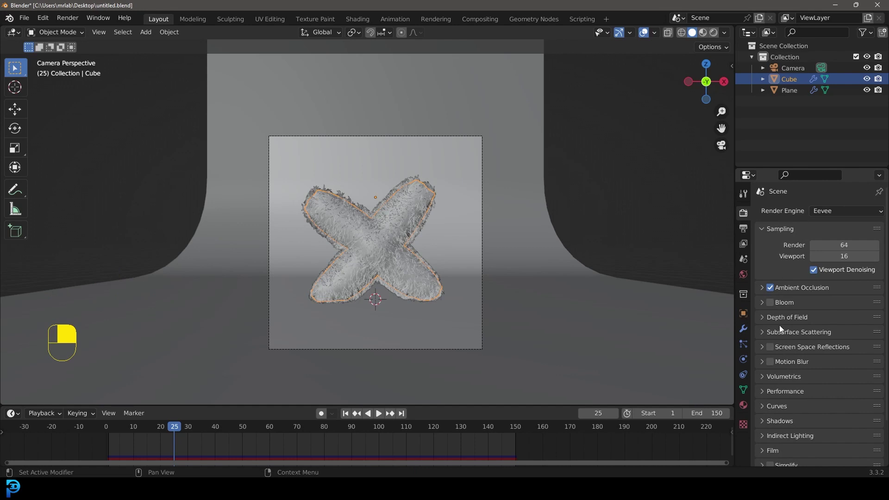
pyautogui.middleClick(770, 346)
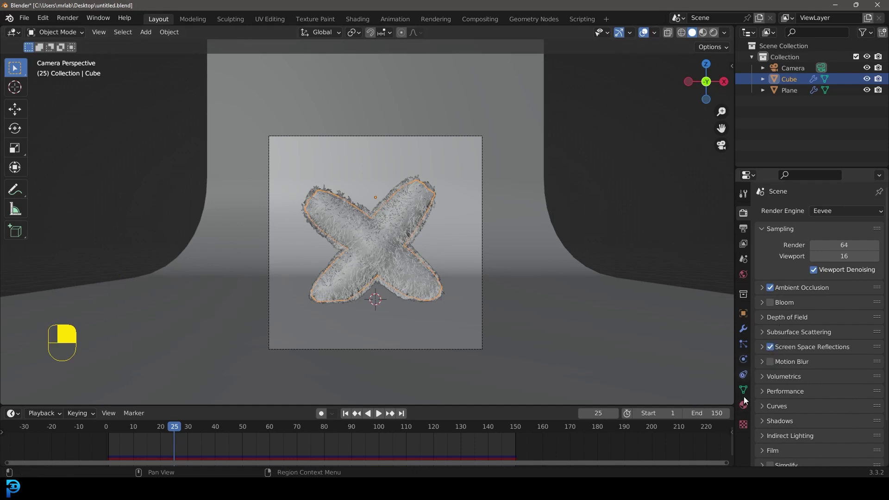
# Add an Area light and raise it above the hairy X shape
pyautogui.press('shift+a')
pyautogui.moveTo(353, 208); pyautogui.dragTo(424, 304)
pyautogui.press('g')
pyautogui.moveTo(424, 304); pyautogui.dragTo(831, 359)
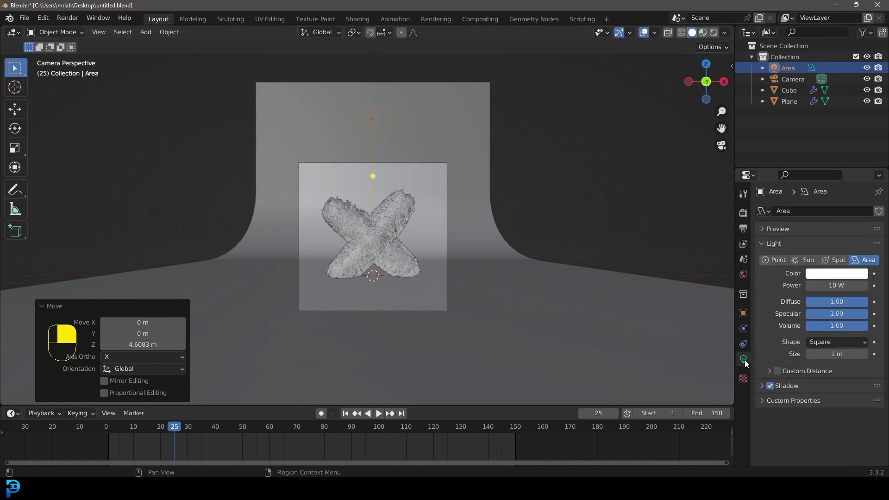